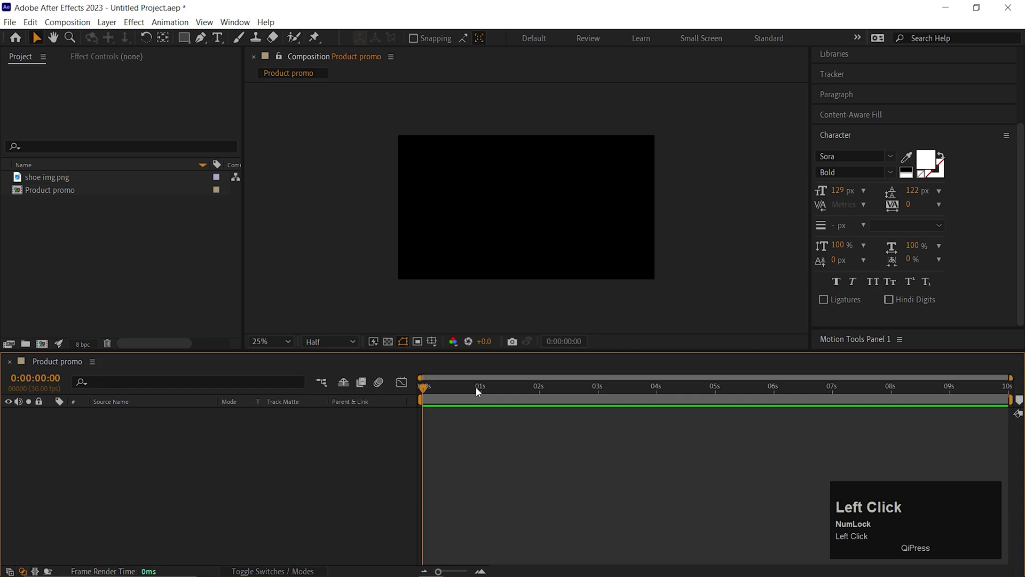
# - Start a new composition named Aura for the glowing wiggle circles
pyautogui.click(47, 342)
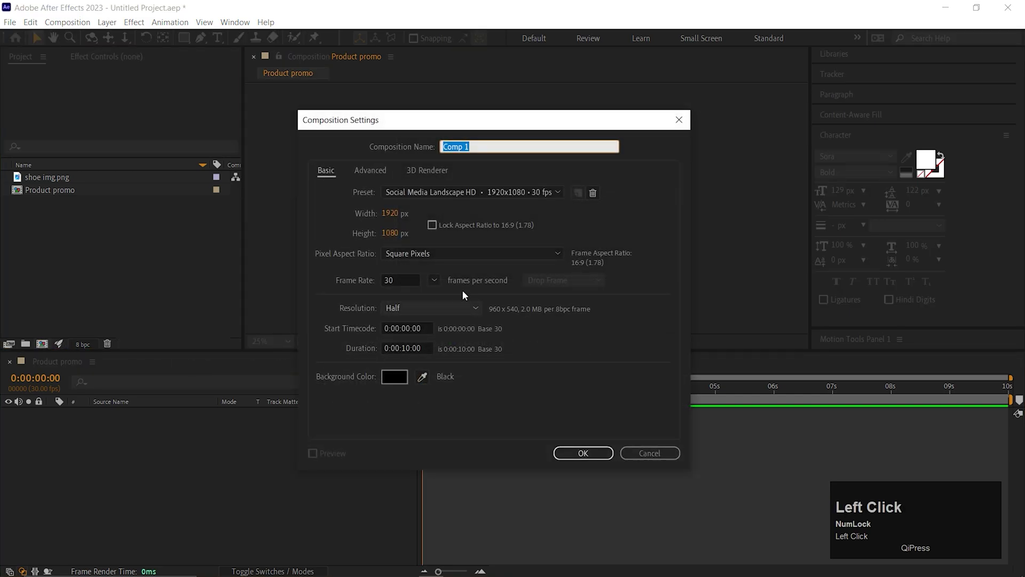
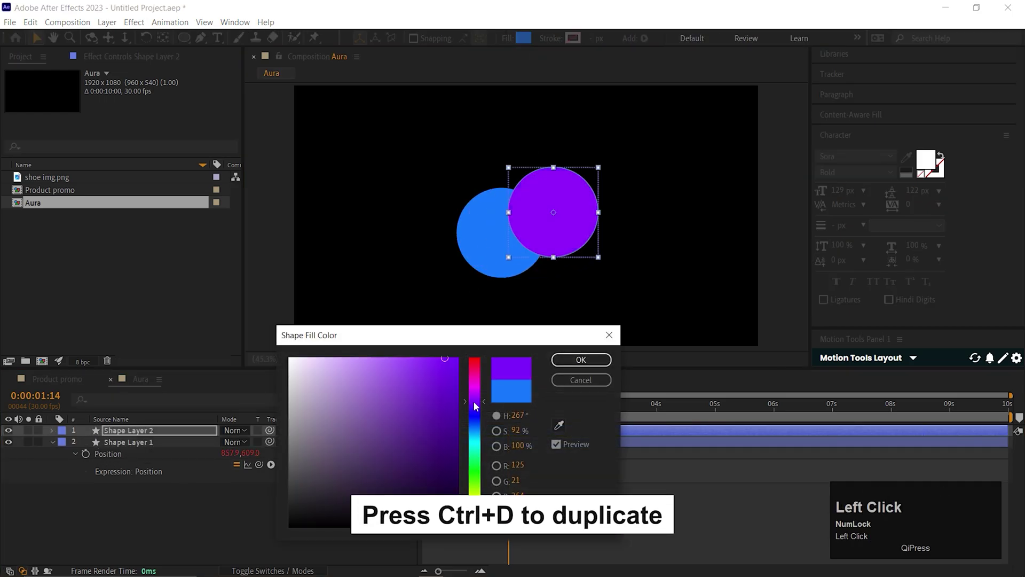
# - Duplicate the circle with Ctrl+D, move the copy aside and scale the orange one to about 121%
pyautogui.press('ctrl+d')
pyautogui.moveTo(557, 206); pyautogui.dragTo(586, 361)
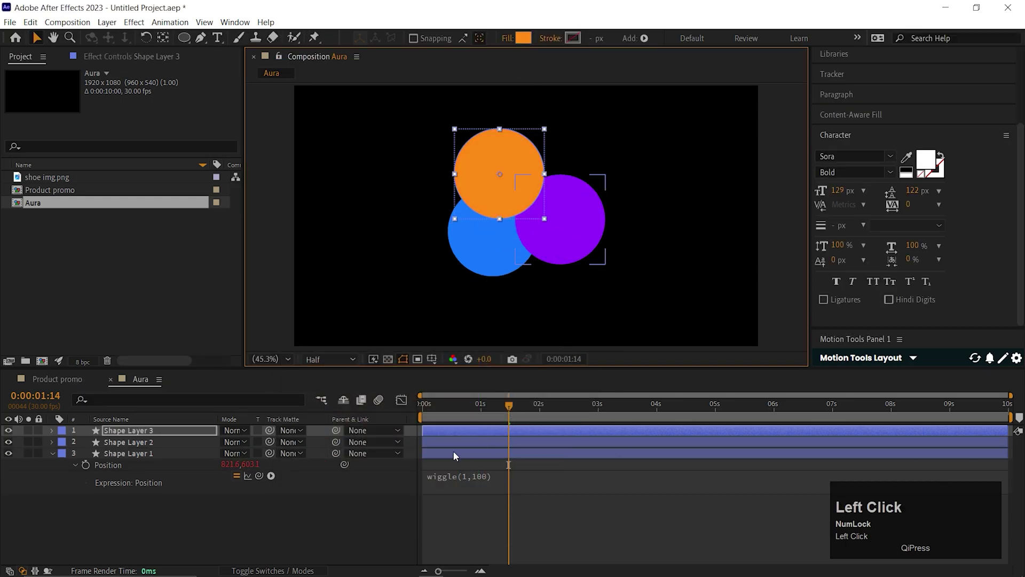
pyautogui.press('s')
pyautogui.moveTo(276, 448); pyautogui.dragTo(338, 513)
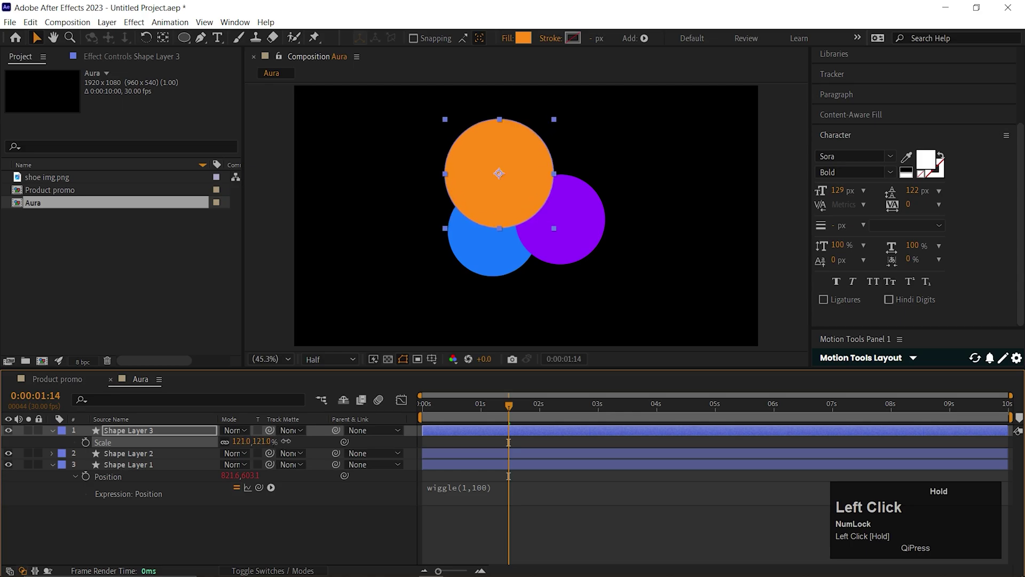
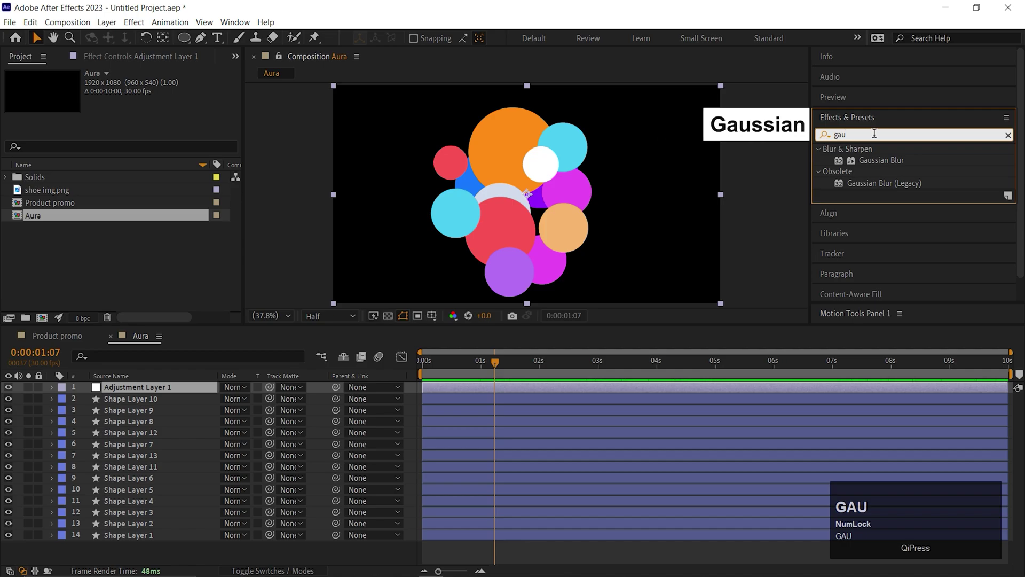
# - Apply Gaussian Blur to the adjustment layer so all circles soften into a glow
pyautogui.moveTo(890, 162); pyautogui.dragTo(142, 392)
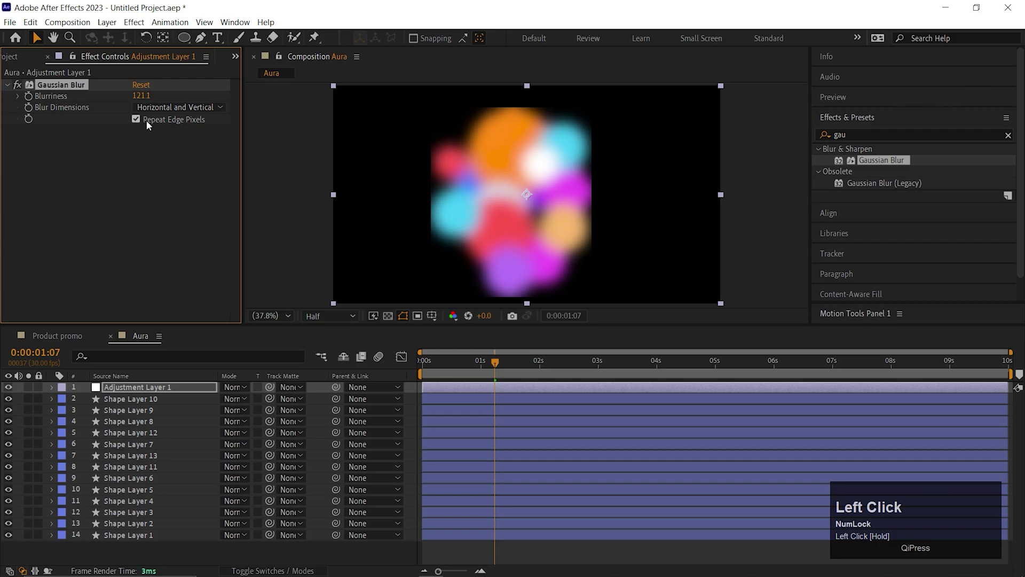
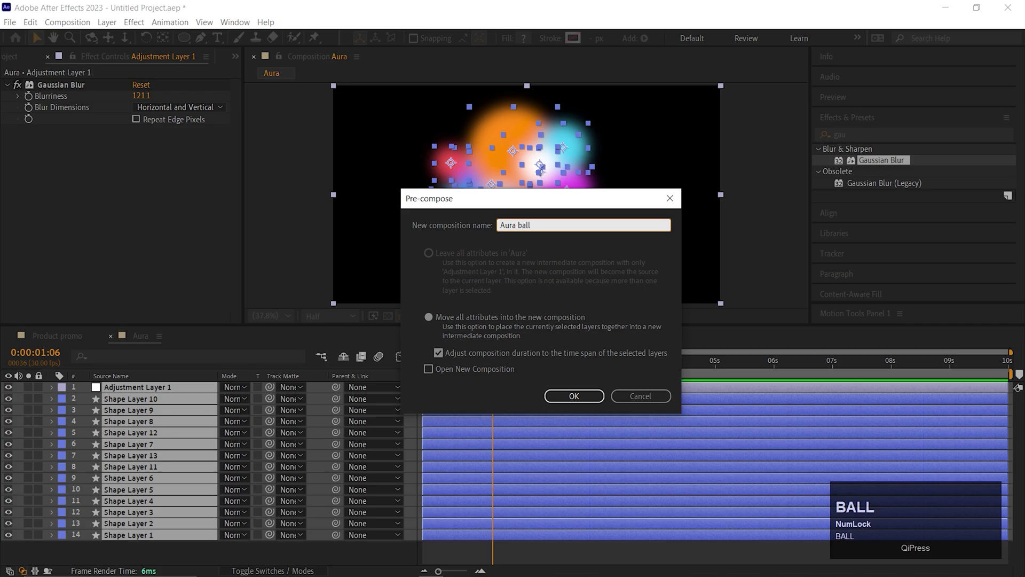
# - Confirm the 'Aura ball' precomp, draw a purple ellipse over it and place that layer beneath Aura ball
pyautogui.press('Return')
pyautogui.moveTo(187, 446); pyautogui.dragTo(572, 369)
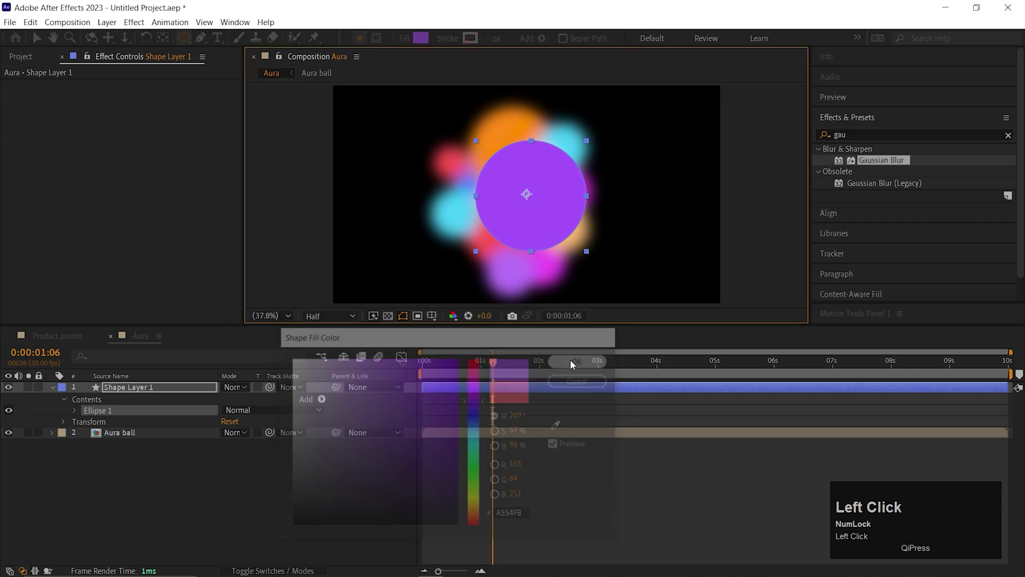
pyautogui.press('v')
pyautogui.click(539, 208)
pyautogui.press('alt+Home')
pyautogui.doubleClick(834, 211)
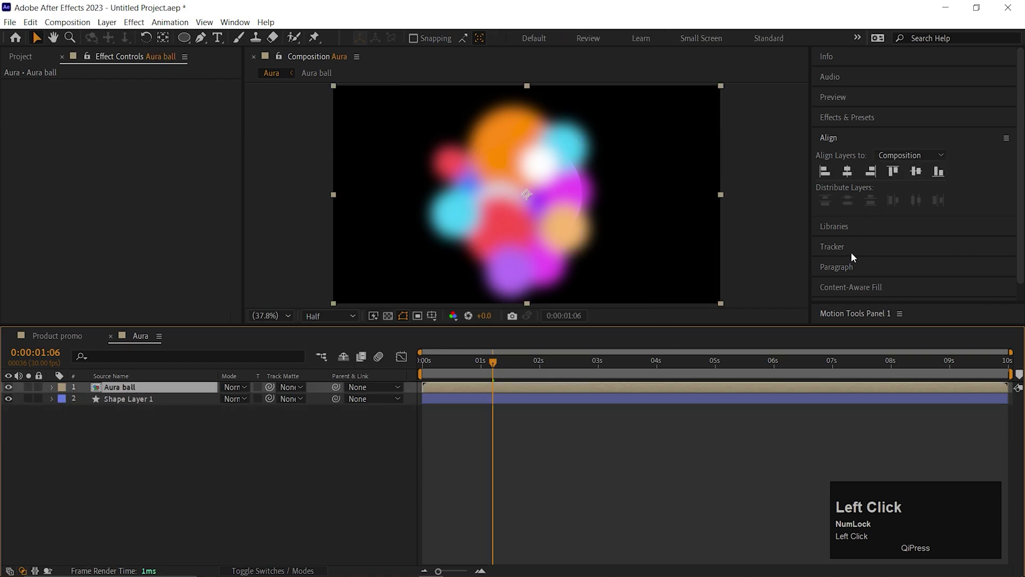
# - Find Set Matte in Effects & Presets and apply it to Aura ball to clip it to the circle
pyautogui.write('set')
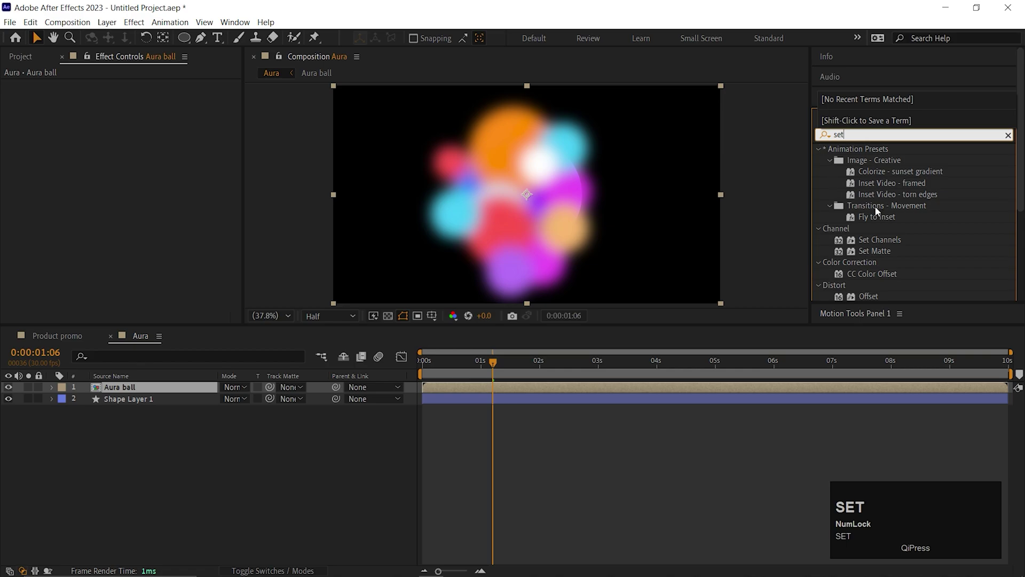
pyautogui.moveTo(875, 252); pyautogui.dragTo(137, 241)
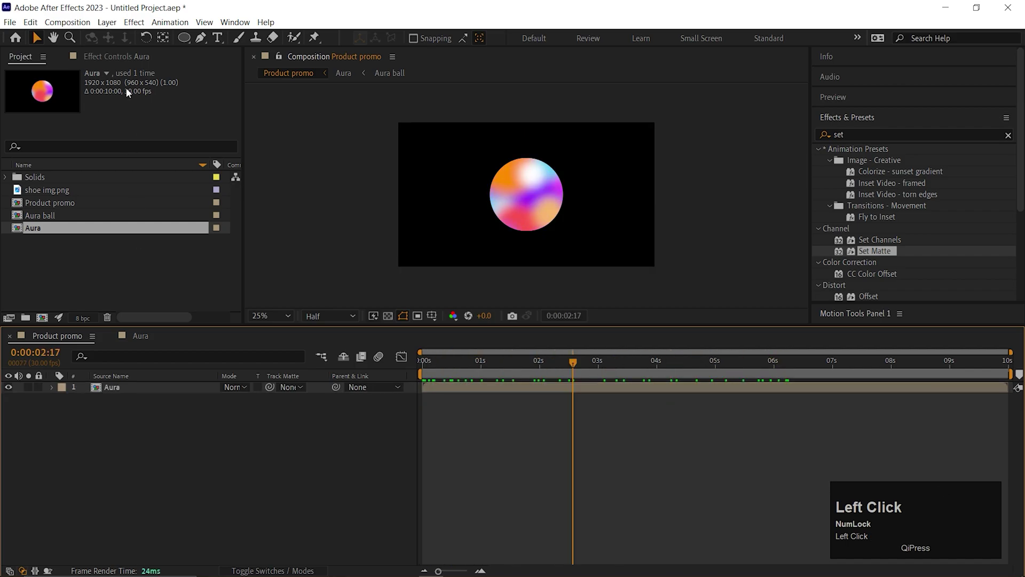
# - Write the three-line headline 'Big things explore ideas.' as a white bold Sora text layer
pyautogui.press('Return')
pyautogui.press('BackSpace')
pyautogui.press('space')
pyautogui.write('thing')
pyautogui.press('space')
pyautogui.press('BackSpace')
pyautogui.write('explor')
pyautogui.press('Return')
pyautogui.write('deas')
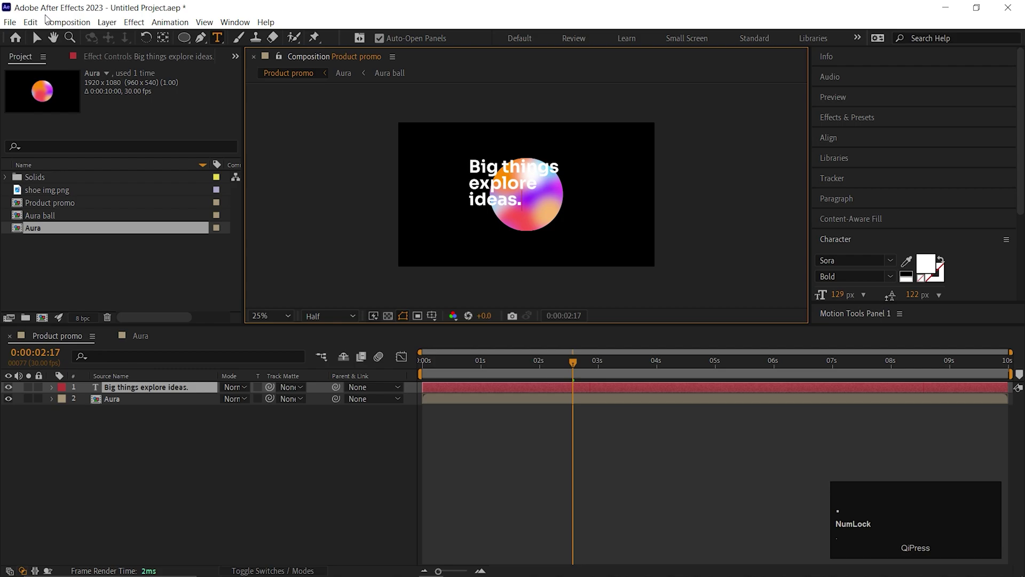
pyautogui.click(39, 37)
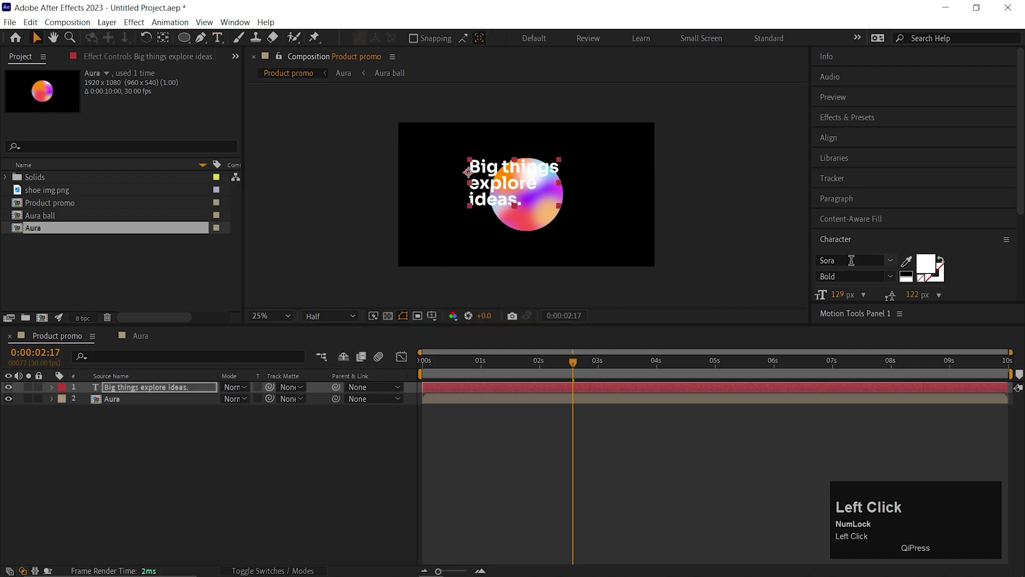
pyautogui.scroll(-3)
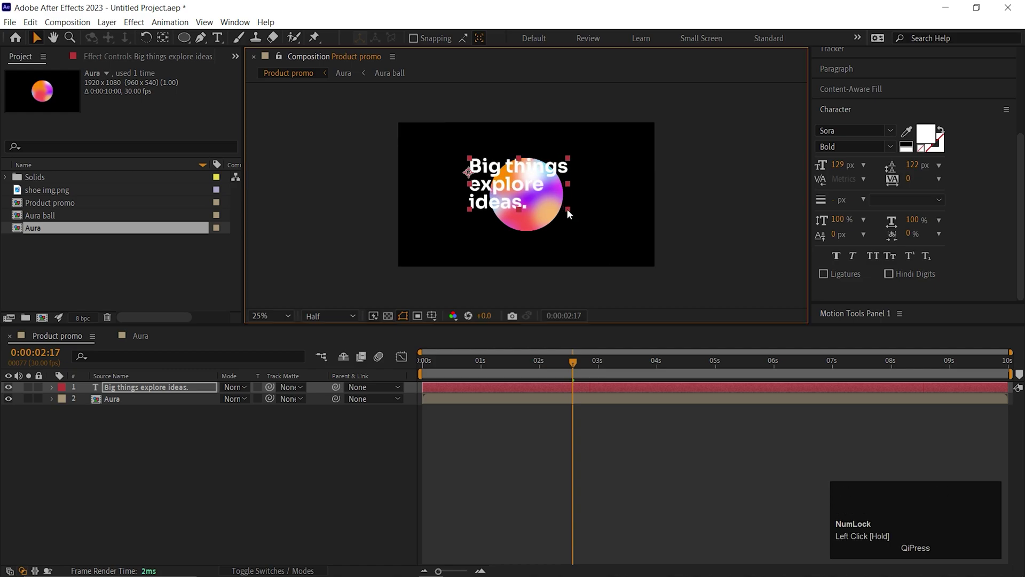
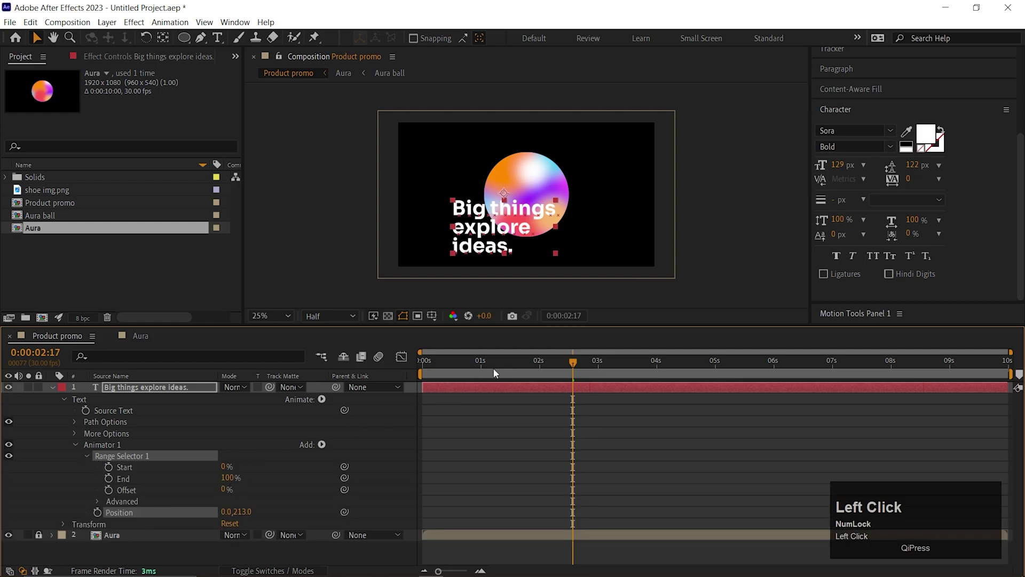
# - Keyframe the Range Selector Offset from -100% at 0s to 100% at about 2s
pyautogui.click(388, 381)
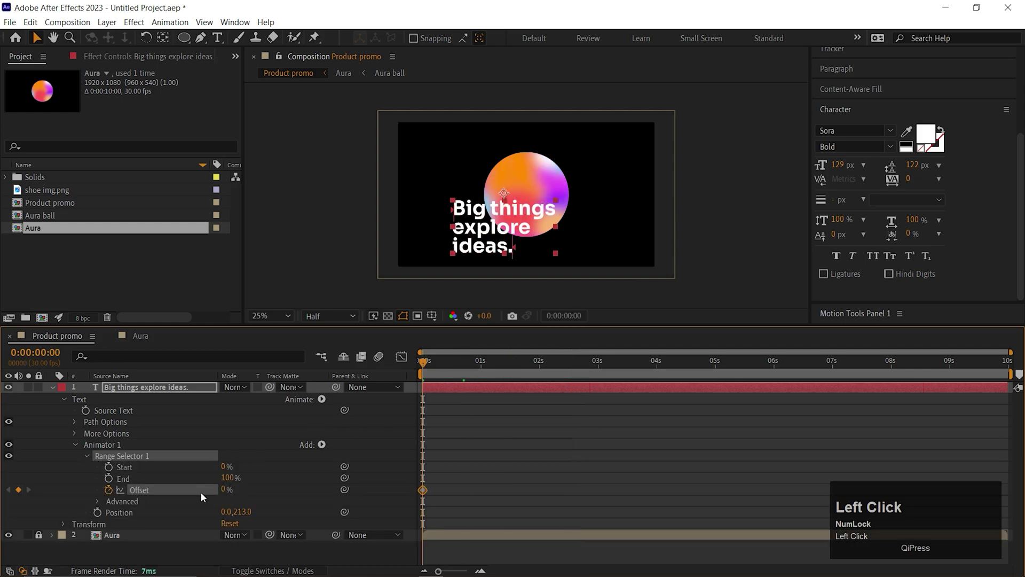
pyautogui.write('-100')
pyautogui.press('Return')
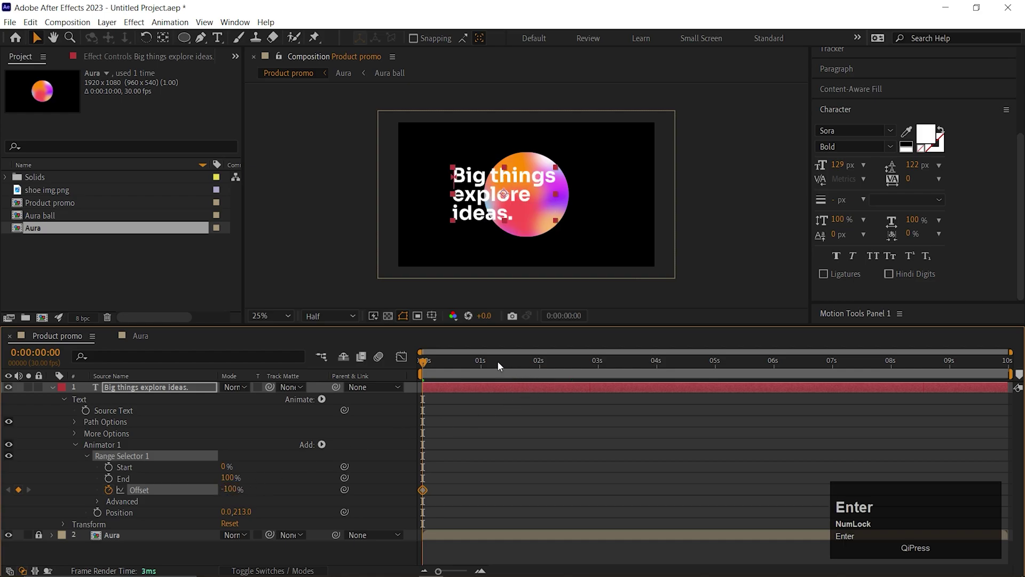
pyautogui.moveTo(535, 370); pyautogui.dragTo(232, 490)
pyautogui.write('100')
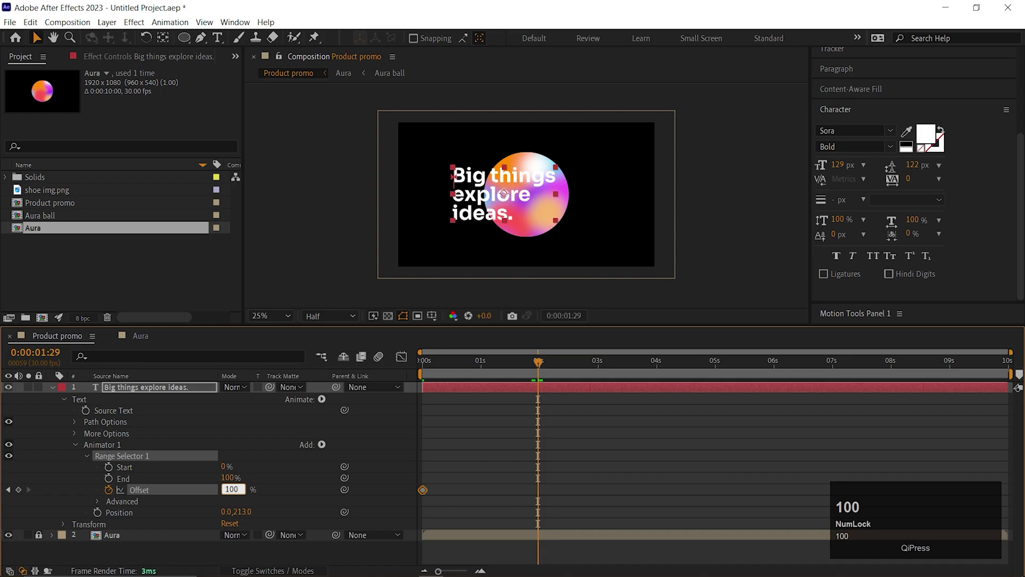
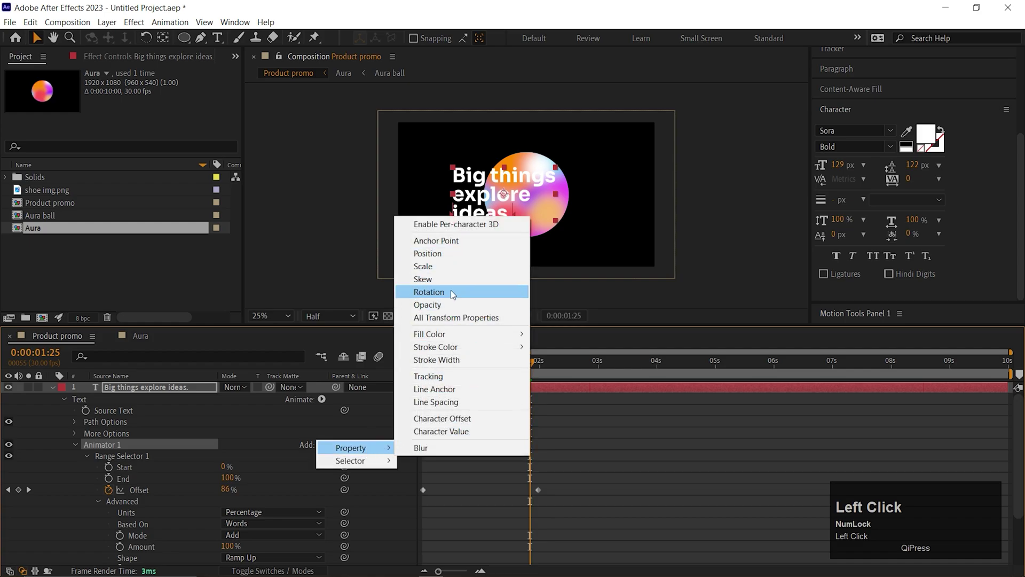
# - Set the animator's Opacity to 0%, base the reveal on Lines and preview the entrance
pyautogui.scroll(-3)
pyautogui.moveTo(236, 537); pyautogui.dragTo(464, 458)
pyautogui.press('space')
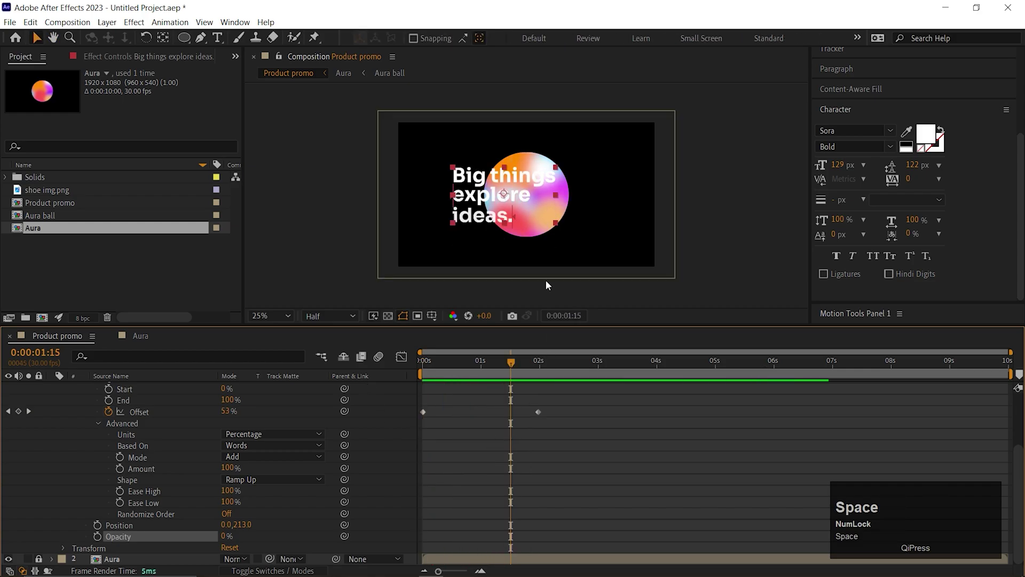
pyautogui.click(253, 450)
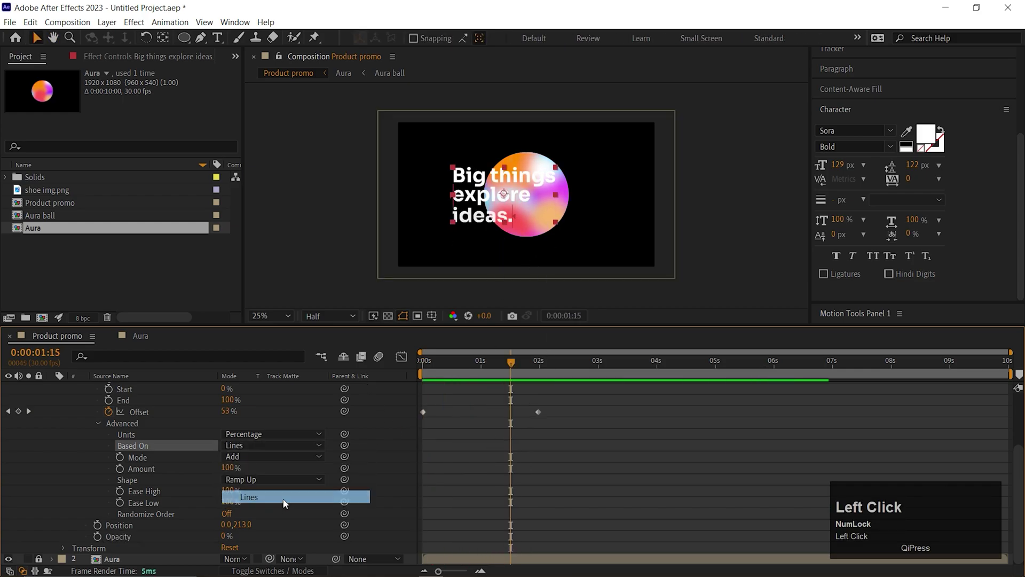
pyautogui.press('space')
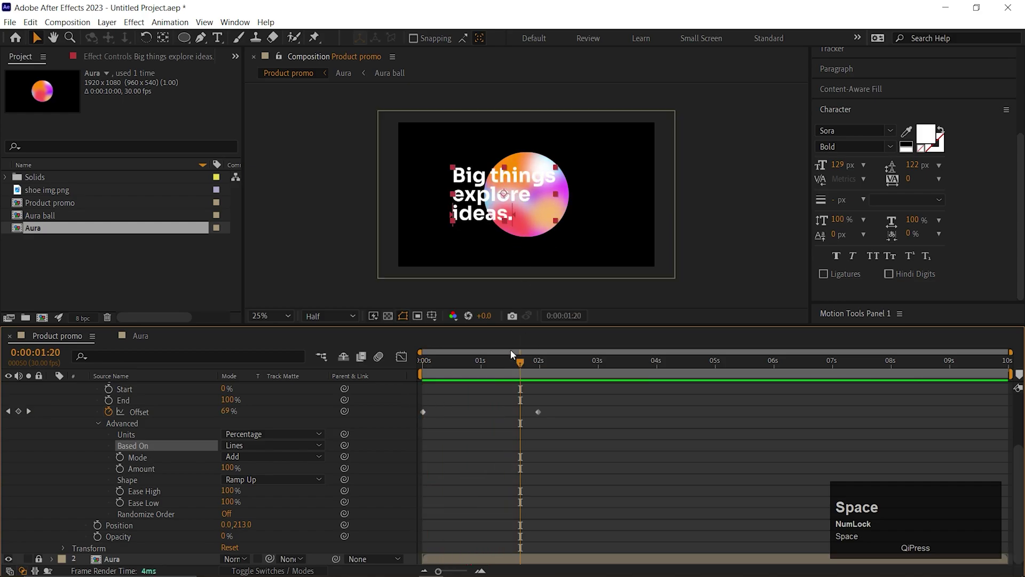
pyautogui.moveTo(520, 371); pyautogui.dragTo(167, 457)
# - Add a second animator with a Position property shifted to about -179,-109
pyautogui.scroll(3)
pyautogui.click(77, 447)
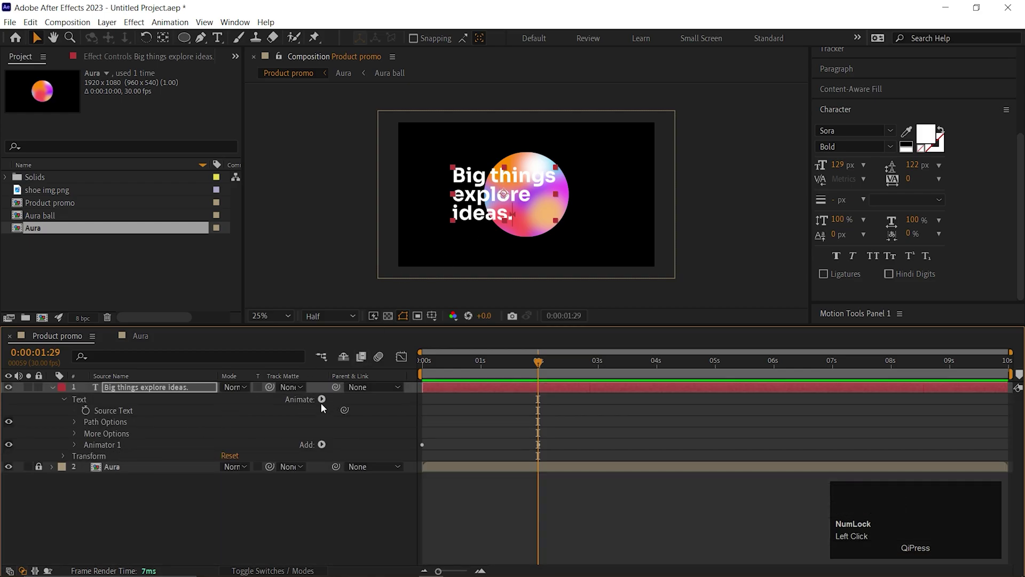
pyautogui.click(324, 402)
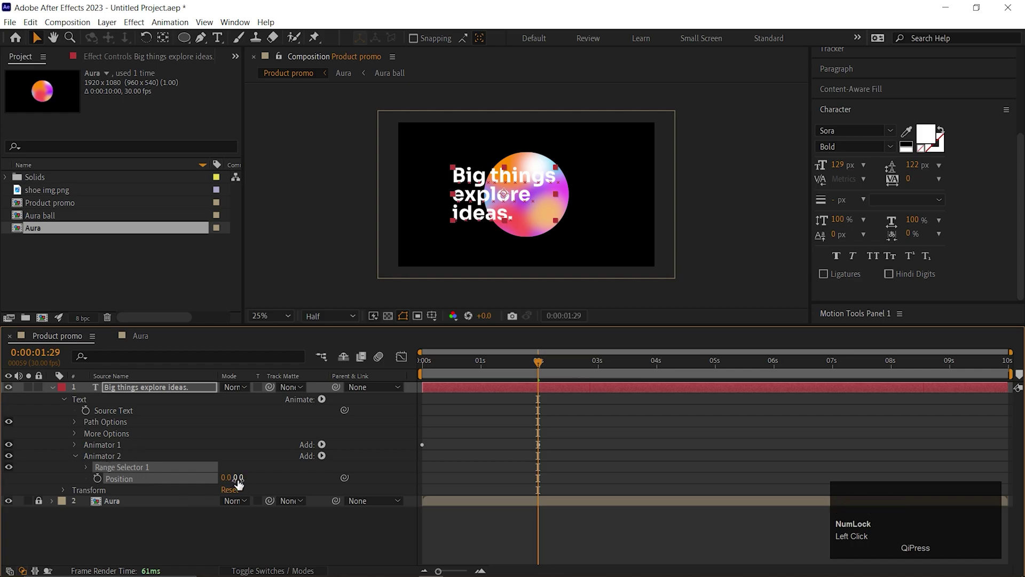
pyautogui.moveTo(242, 482); pyautogui.dragTo(257, 479)
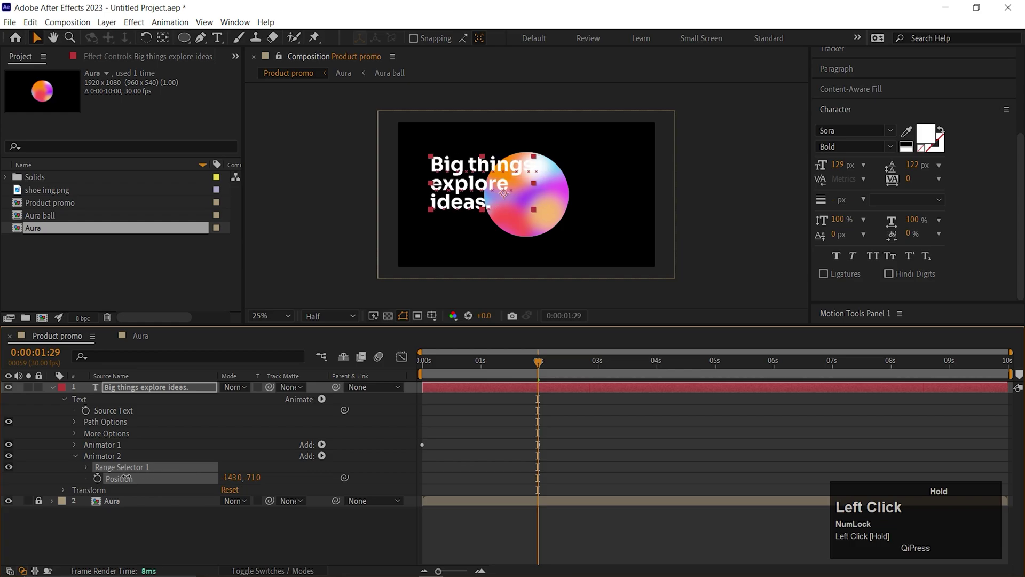
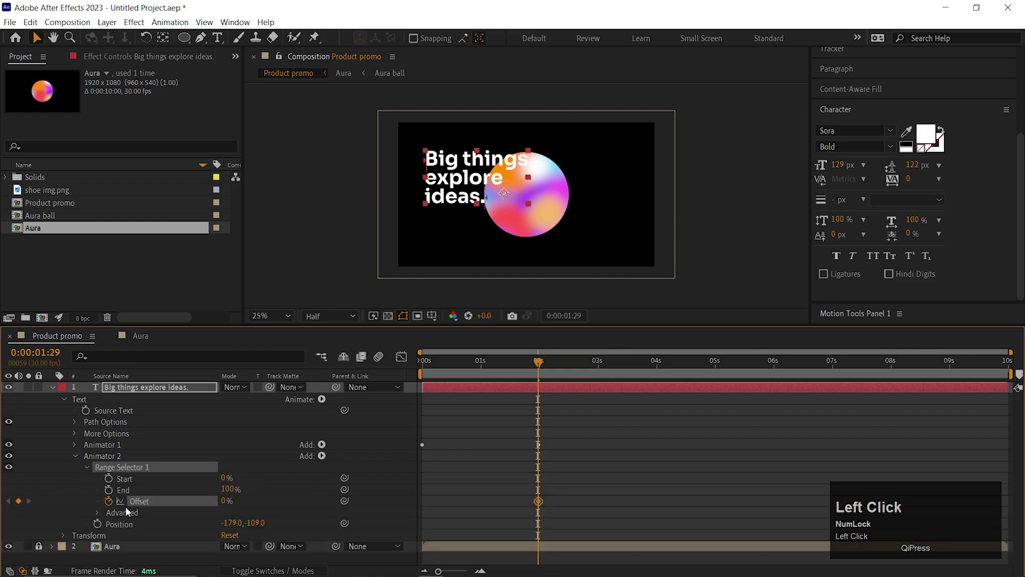
# - Keyframe its Range Selector Offset from -100% at 2s to 100% at 4s
pyautogui.write('-100')
pyautogui.press('Return')
pyautogui.click(657, 367)
pyautogui.write('100')
pyautogui.press('Return')
# - Under Advanced base the reveal on Lines with ramp-down easing, then play it back
pyautogui.click(101, 519)
pyautogui.scroll(-3)
pyautogui.moveTo(272, 486); pyautogui.dragTo(389, 401)
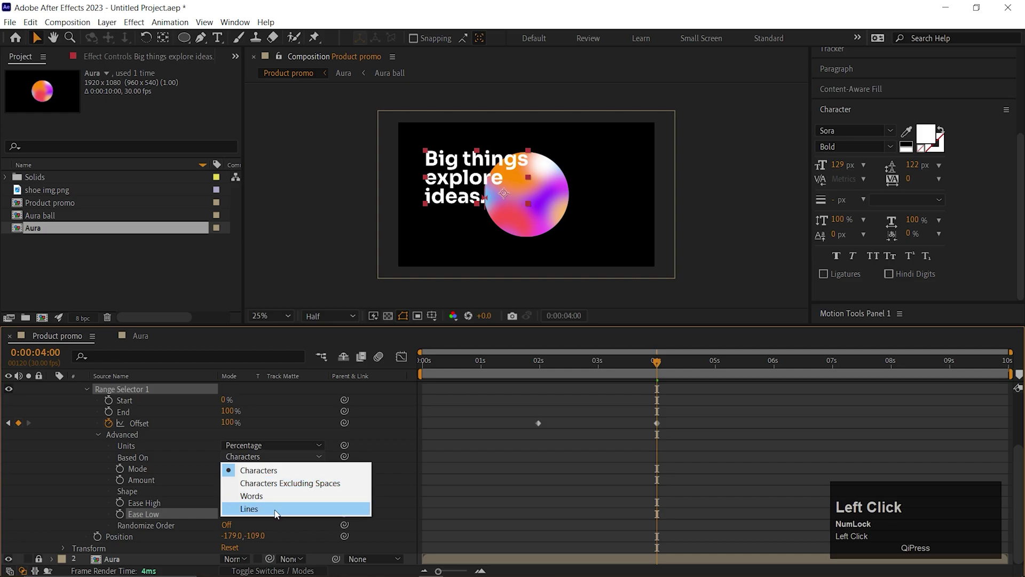
pyautogui.press('space')
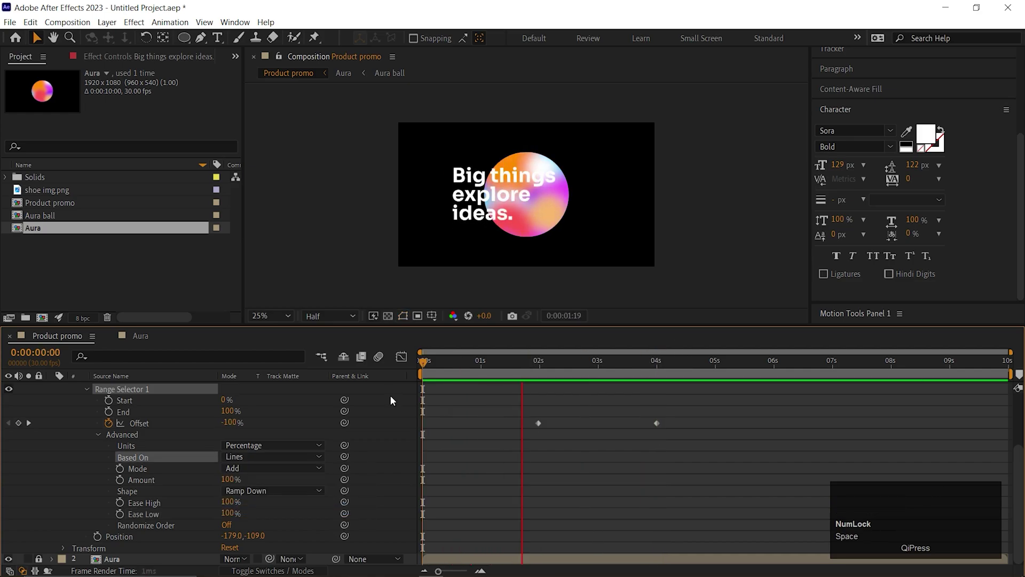
# - Keyframe Aura's Scale from 74% at 0s to 116% at 1s and its Opacity fading in by 1s
pyautogui.press('space')
pyautogui.moveTo(640, 367); pyautogui.dragTo(125, 436)
pyautogui.scroll(3)
pyautogui.click(53, 394)
pyautogui.moveTo(53, 394); pyautogui.dragTo(255, 458)
pyautogui.click(483, 371)
pyautogui.press('s')
pyautogui.click(88, 417)
pyautogui.press('shift+t')
pyautogui.moveTo(89, 429); pyautogui.dragTo(409, 419)
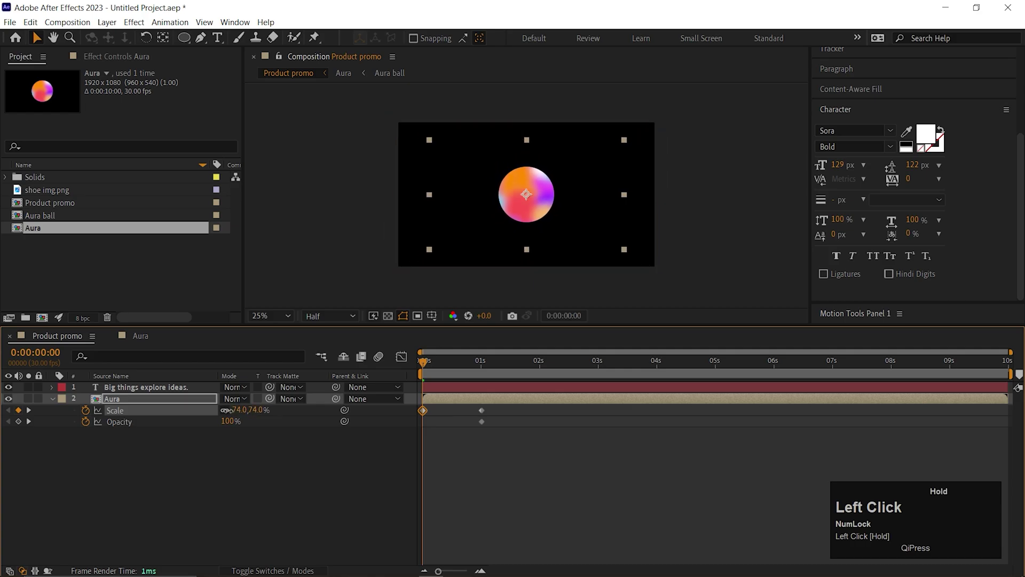
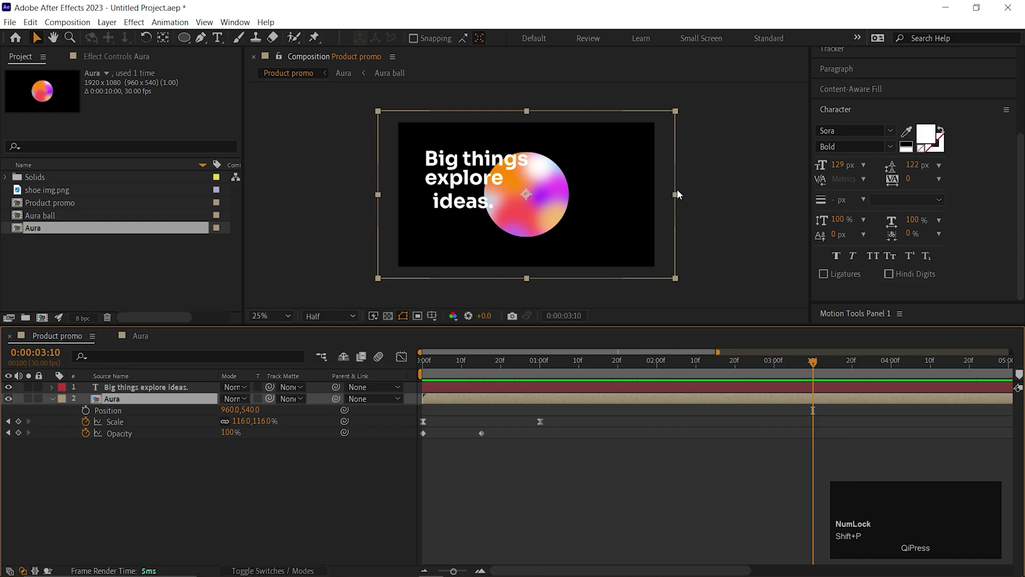
# - Keyframe Aura's Position from 960,540 at 2s to 1415,540 at 3s and easy-ease it
pyautogui.moveTo(546, 370); pyautogui.dragTo(271, 426)
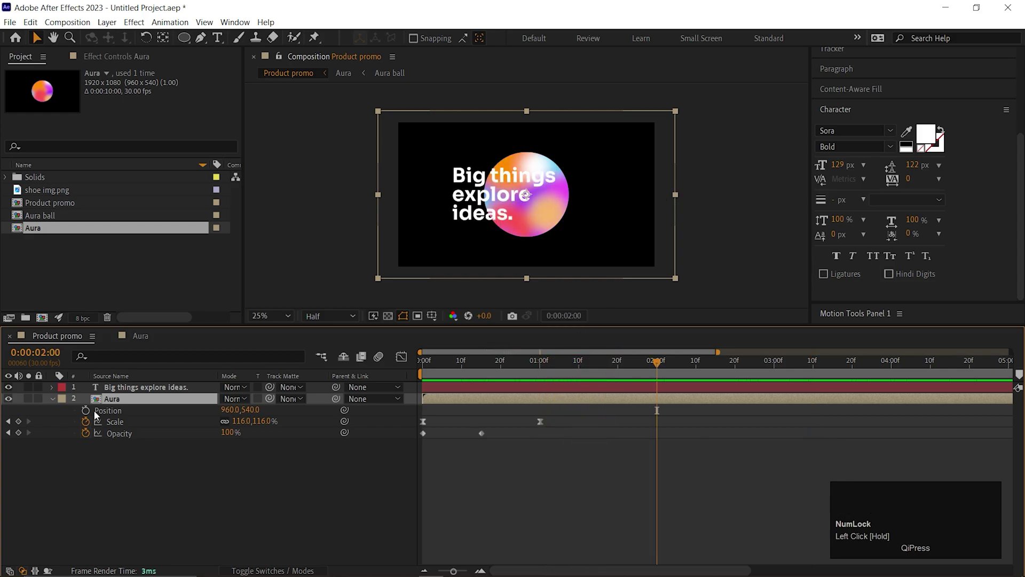
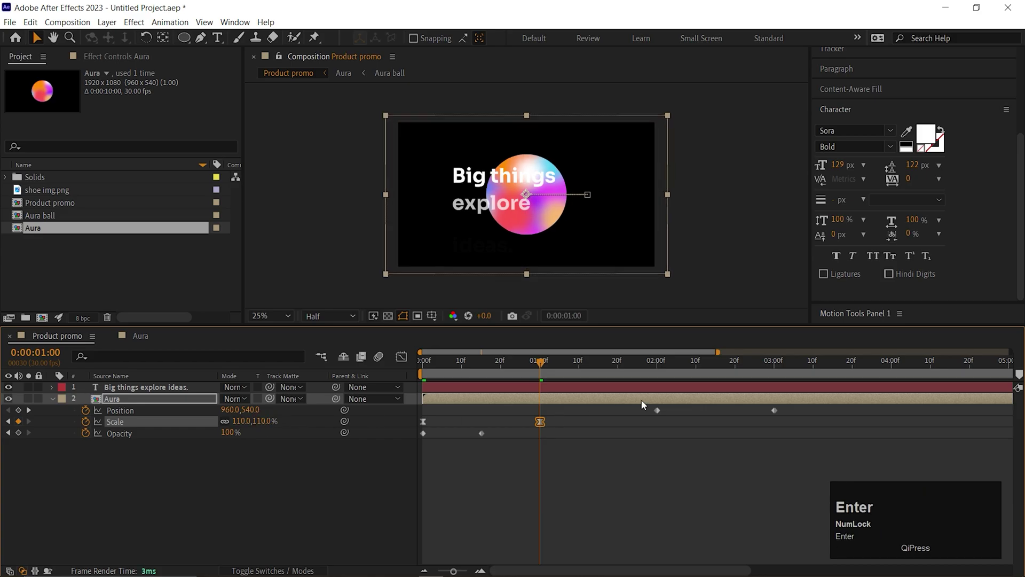
pyautogui.press('space')
pyautogui.moveTo(791, 415); pyautogui.dragTo(593, 430)
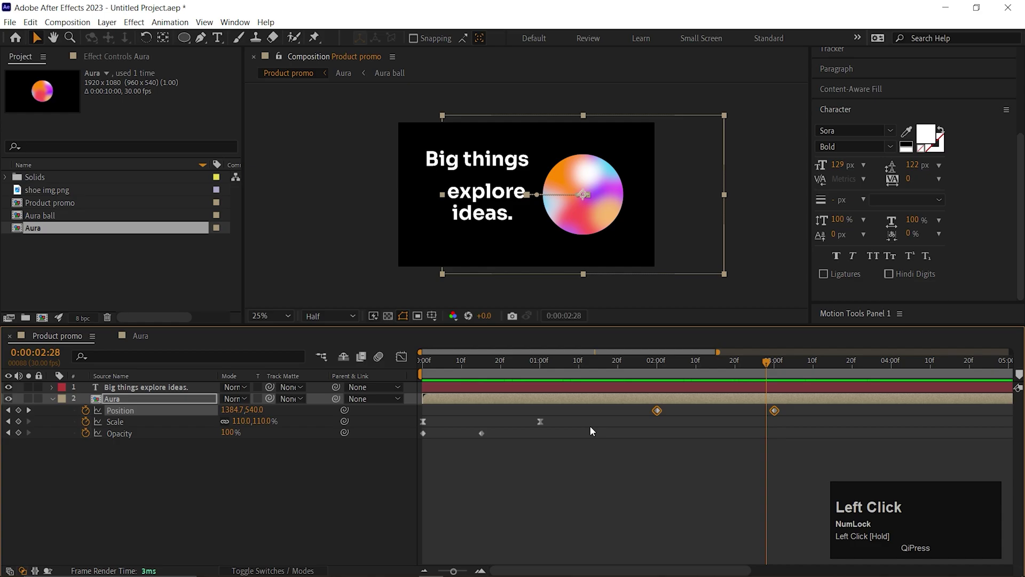
pyautogui.press('F9')
# - Shape the slide's speed curve in the Graph Editor and preview the eased motion
pyautogui.click(402, 358)
pyautogui.press('ctrl+z')
pyautogui.click(704, 524)
pyautogui.press('space')
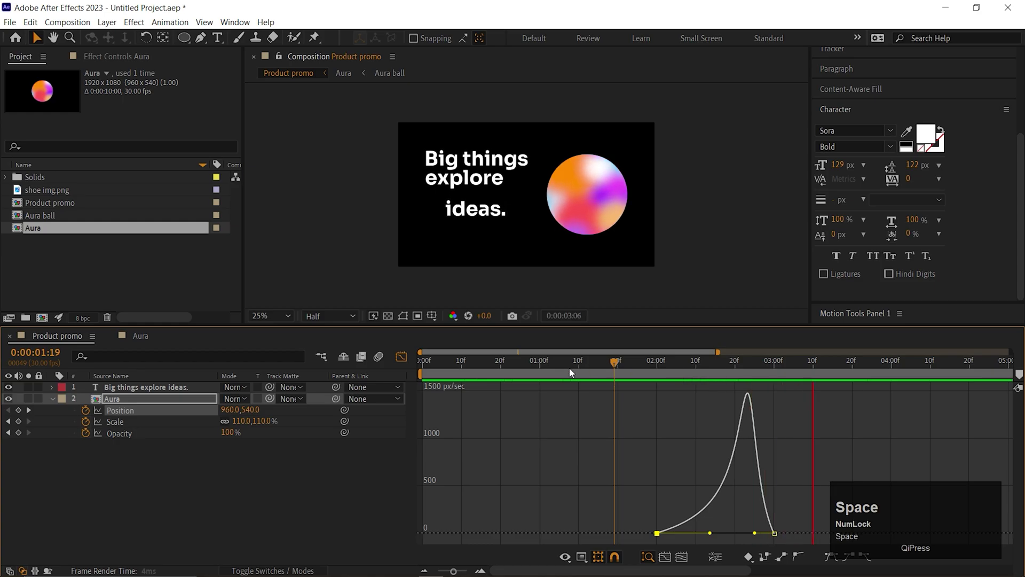
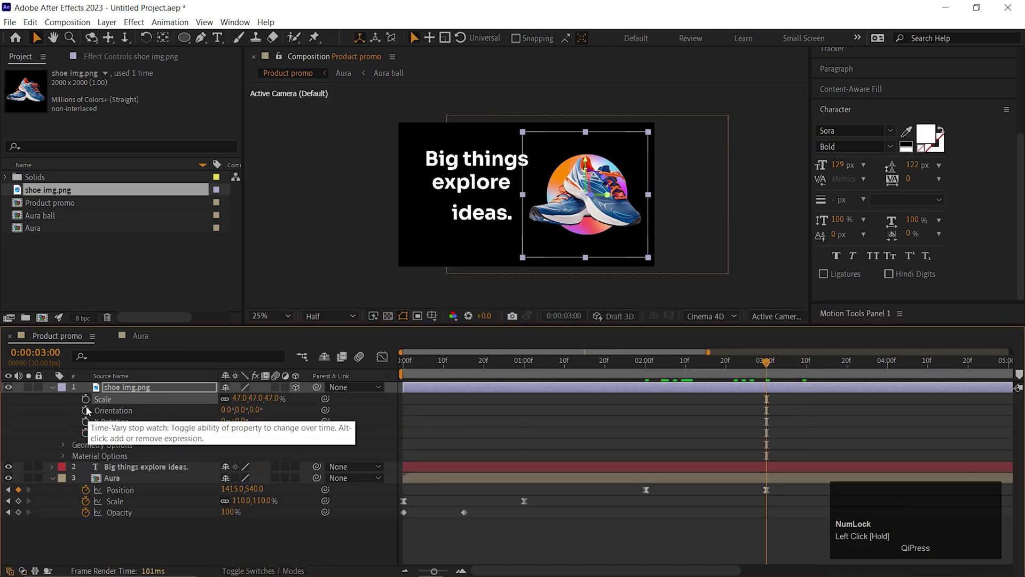
# - Keyframe the shoe's Y Rotation at 60° around 2:10 so it turns flat by 3:00
pyautogui.press('shift+p')
pyautogui.click(87, 400)
pyautogui.moveTo(87, 400); pyautogui.dragTo(244, 445)
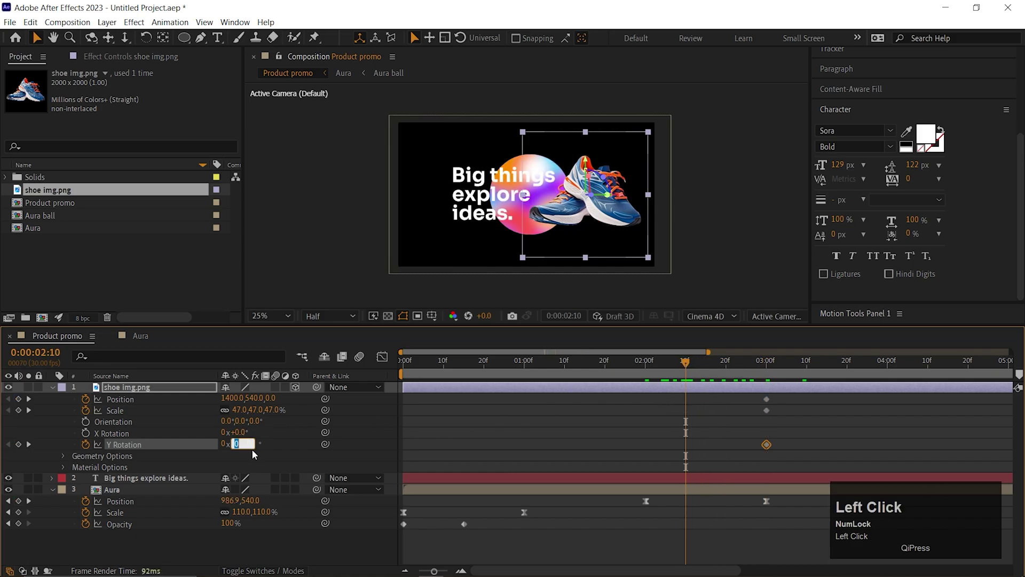
pyautogui.write('60')
pyautogui.press('Return')
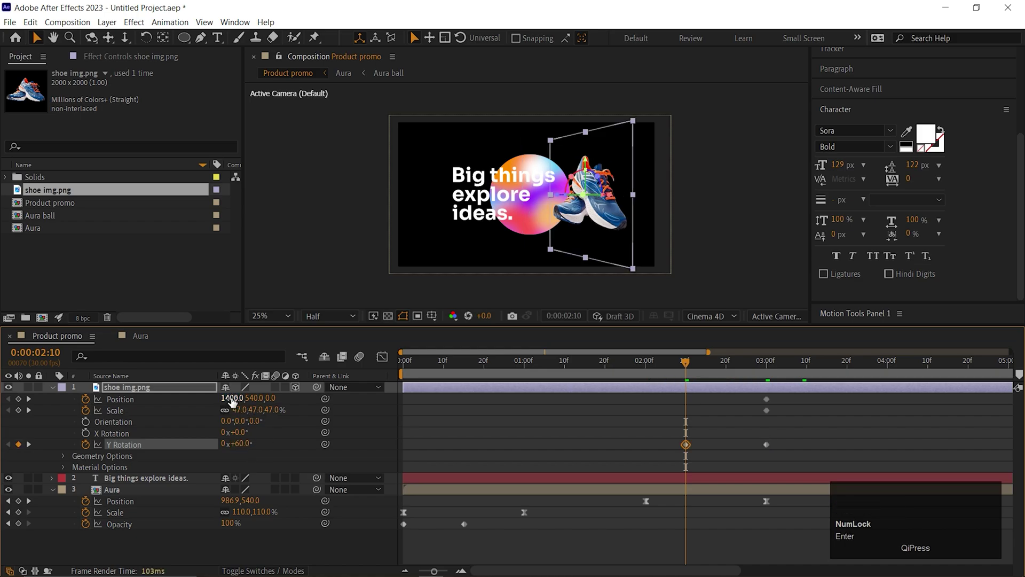
# - Start the shoe off-screen right at 2249,540 with 19% scale at 2:10
pyautogui.moveTo(236, 401); pyautogui.dragTo(591, 379)
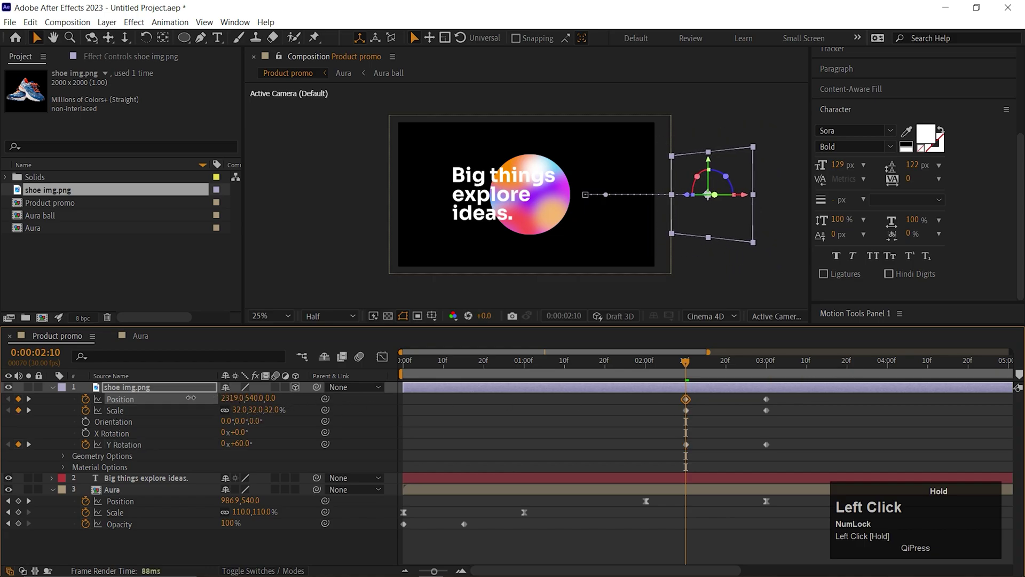
pyautogui.press('space')
pyautogui.press('space')
pyautogui.moveTo(703, 366); pyautogui.dragTo(257, 414)
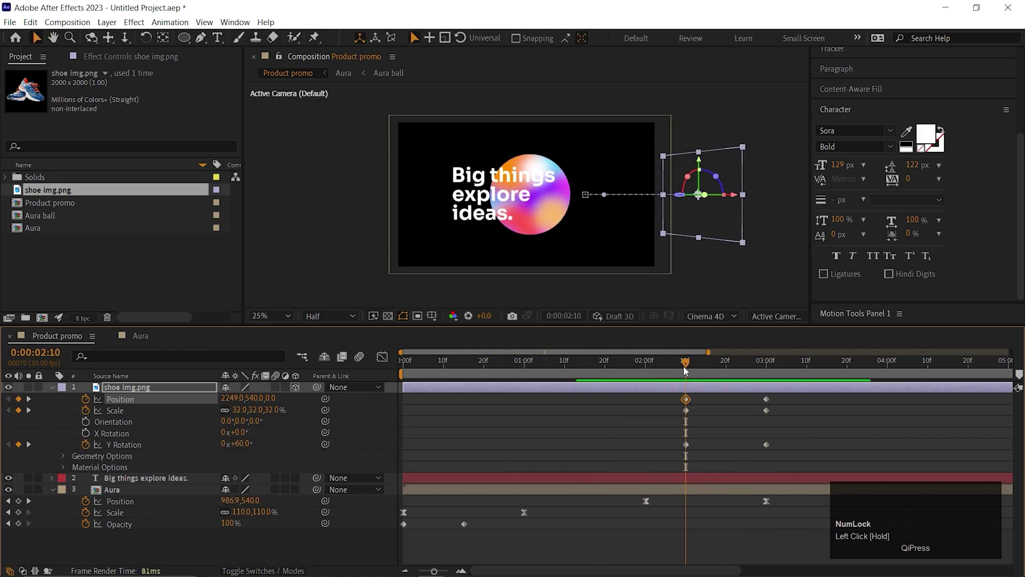
pyautogui.moveTo(257, 414); pyautogui.dragTo(654, 366)
# - Easy-ease the shoe's entrance keyframes and preview the swing-in
pyautogui.press('space')
pyautogui.doubleClick(700, 369)
pyautogui.press('space')
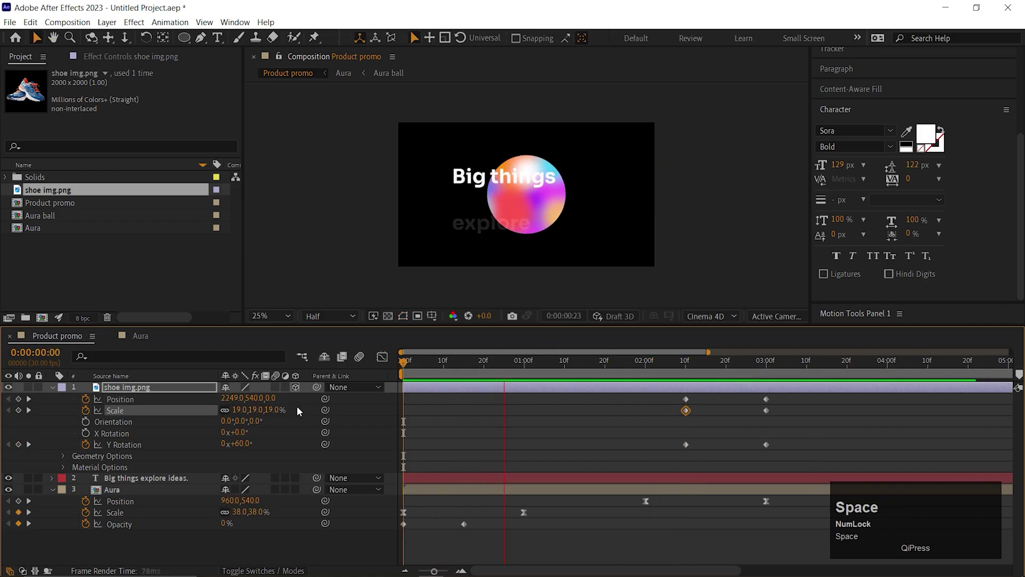
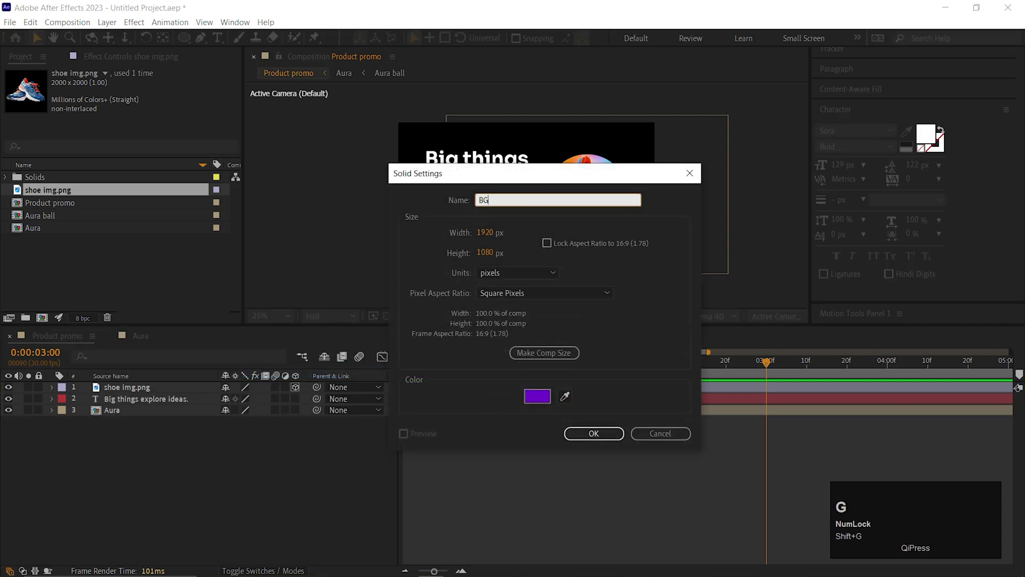
# - Create a purple solid named BG at the bottom of the stack and apply 4-Color Gradient to it
pyautogui.press('Return')
pyautogui.click(121, 389)
pyautogui.click(850, 101)
pyautogui.press('BackSpace')
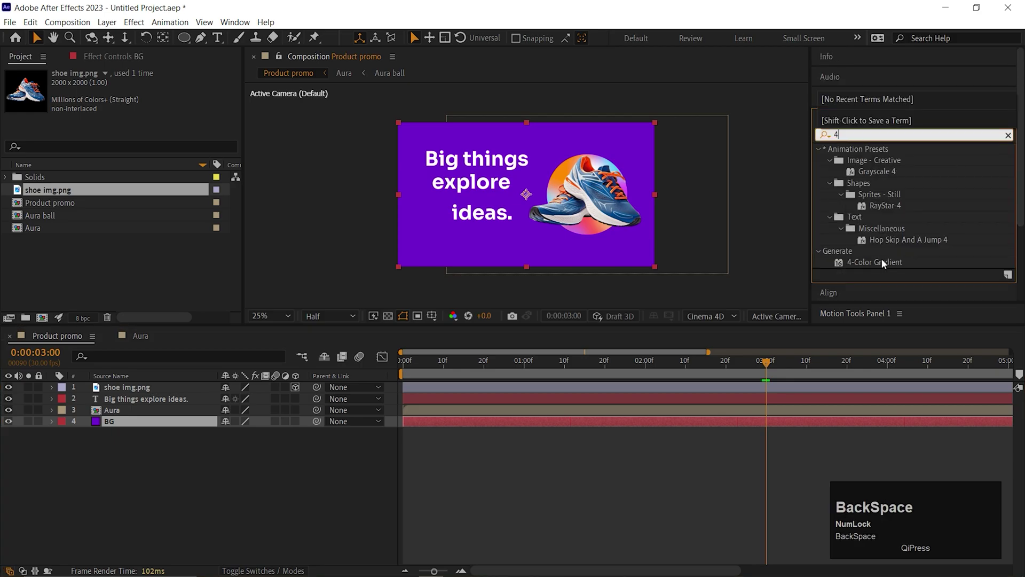
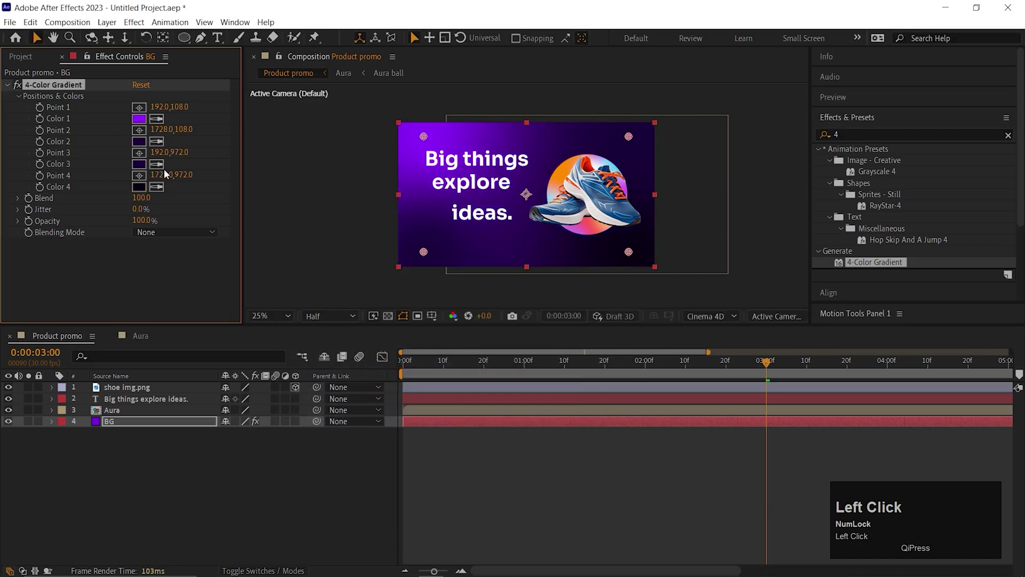
pyautogui.moveTo(422, 140); pyautogui.dragTo(120, 416)
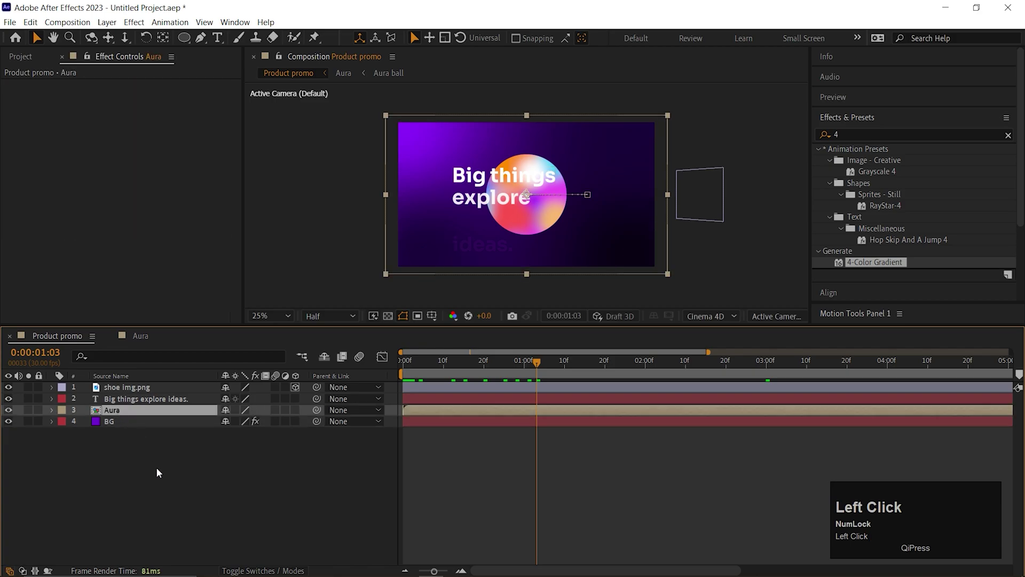
# - Apply the Deep Glow effect to the Aura ball
pyautogui.write('deep')
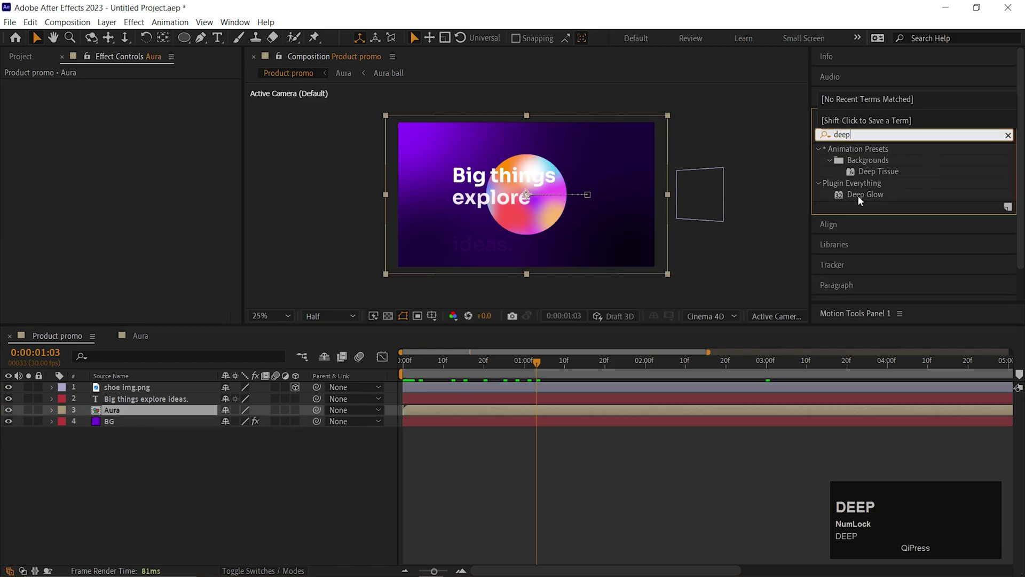
pyautogui.moveTo(866, 195); pyautogui.dragTo(130, 398)
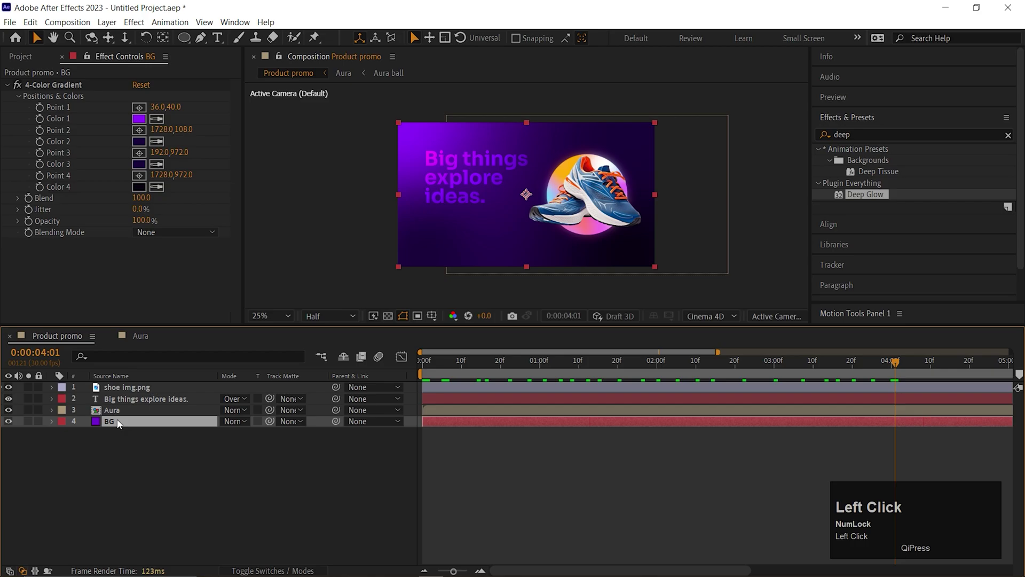
# - Add a wiggle(2,100) expression to the gradient's Point 1
pyautogui.click(40, 113)
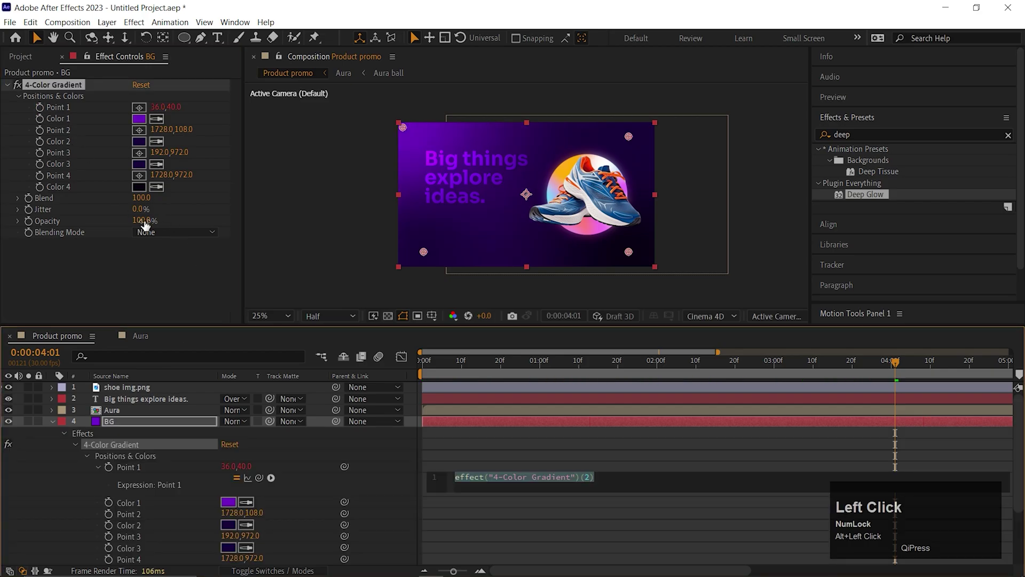
pyautogui.write('wiggle')
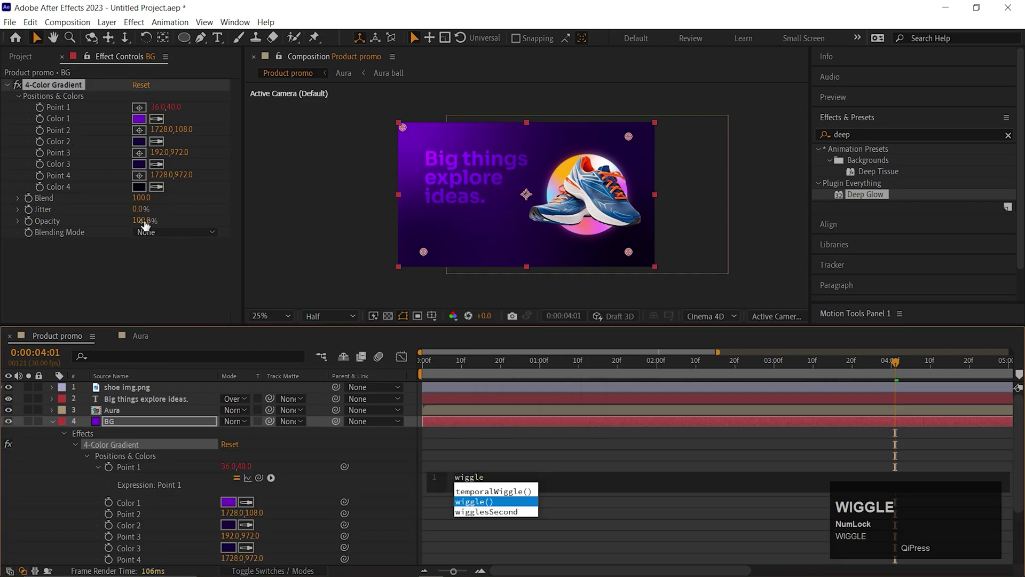